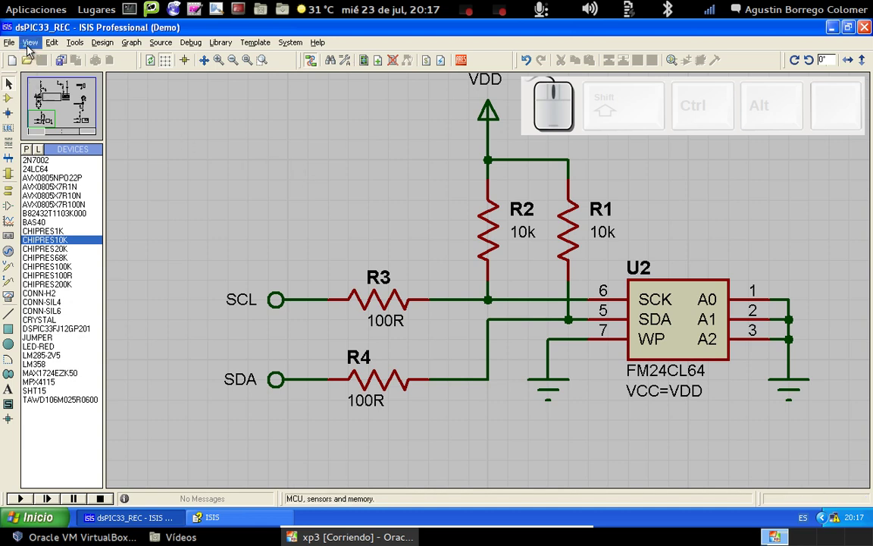
- Change the snap grid from the View menu and re-place resistor R3 on the SCL wire
{"action": "left_click", "coordinate": [31, 50]}
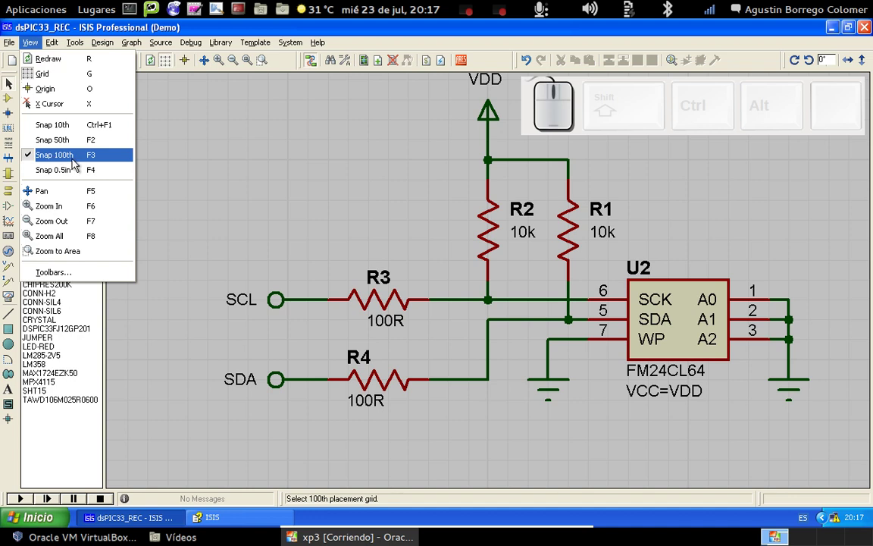
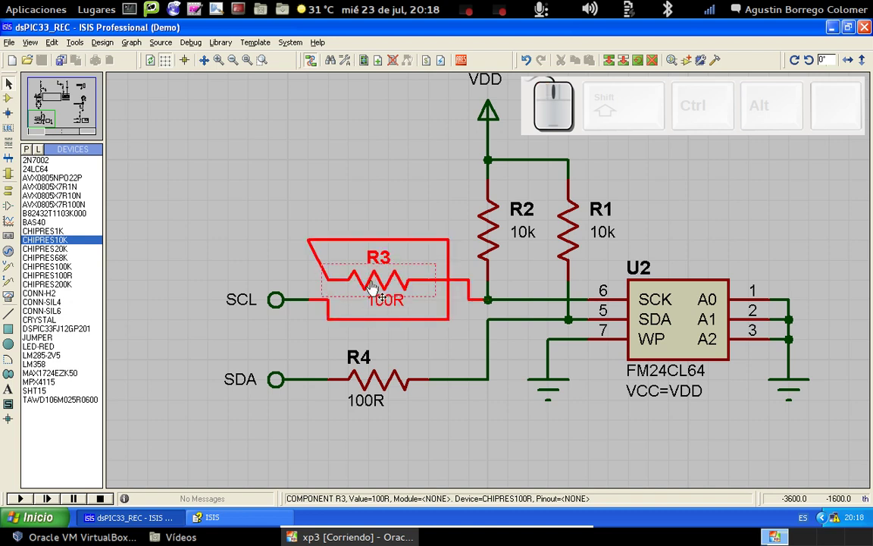
{"action": "left_click_drag", "start_coordinate": [374, 287], "coordinate": [374, 305]}
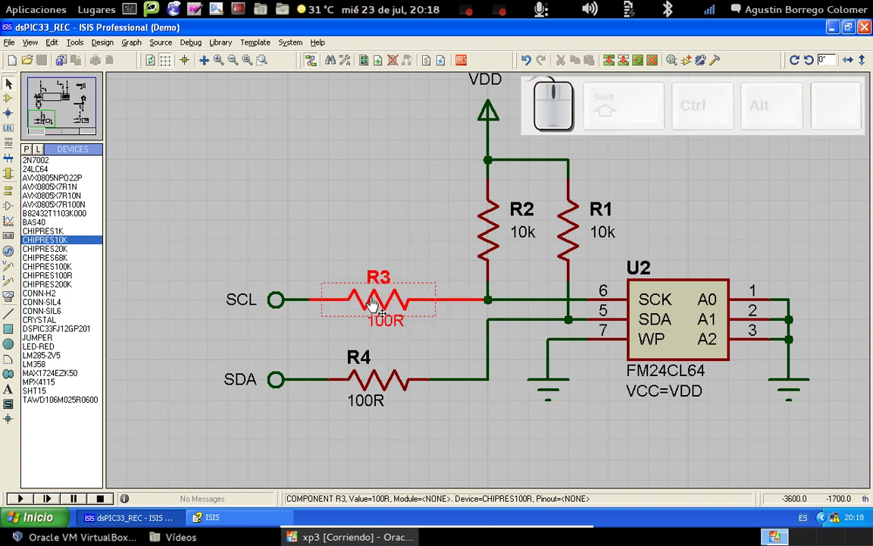
{"action": "left_click", "coordinate": [382, 304]}
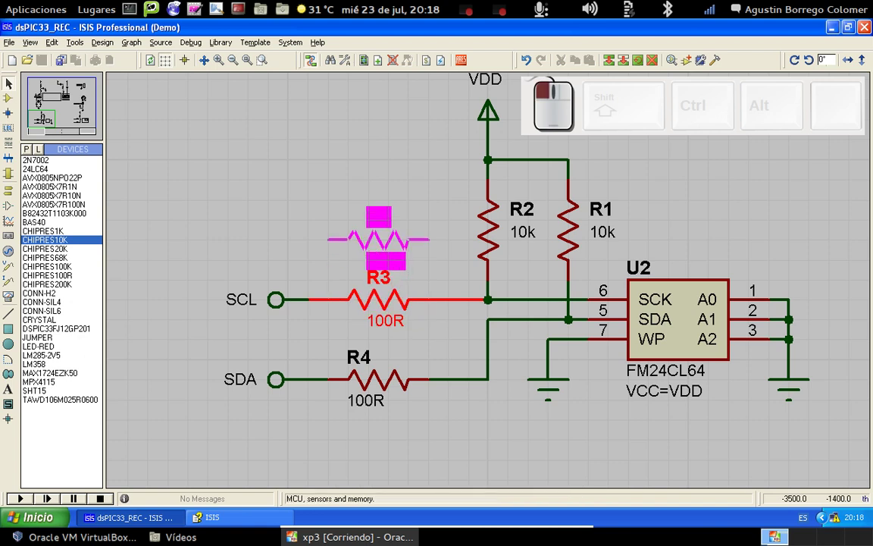
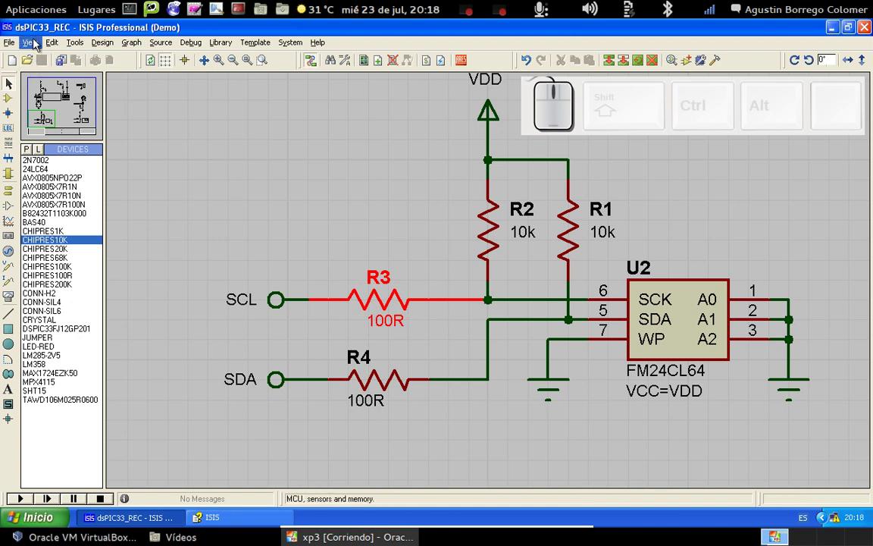
{"action": "left_click", "coordinate": [36, 44]}
{"action": "left_click", "coordinate": [47, 144]}
{"action": "left_click_drag", "start_coordinate": [388, 310], "coordinate": [391, 313]}
{"action": "left_click", "coordinate": [388, 228]}
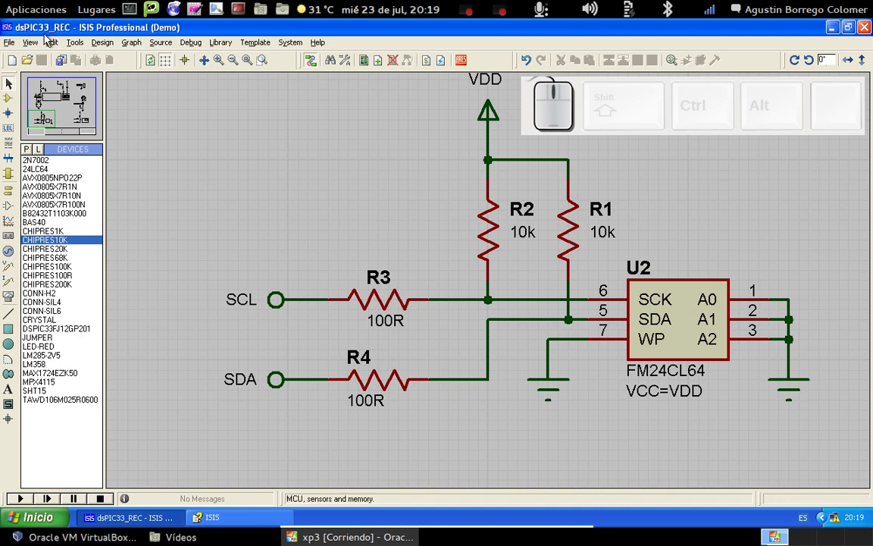
- Set snapping to 0.5in steps and realign R3 on the SCL line
{"action": "left_click", "coordinate": [38, 47]}
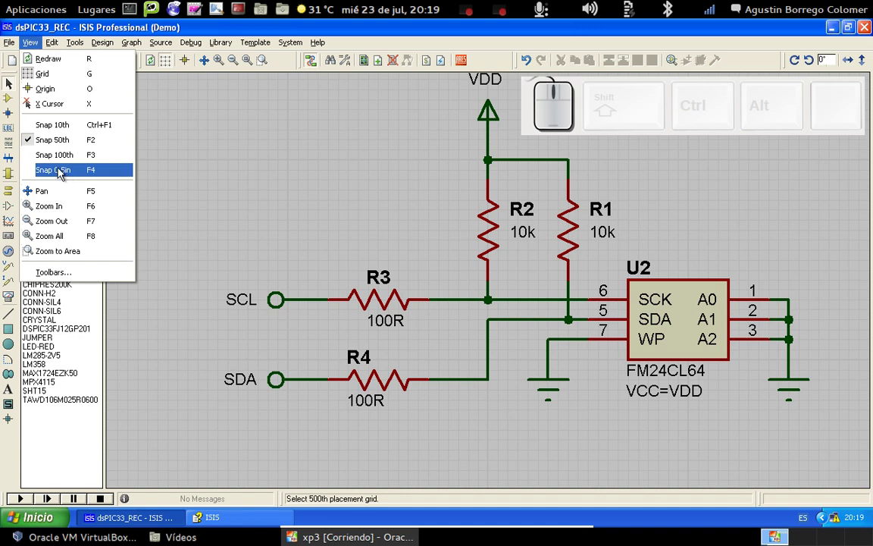
{"action": "left_click", "coordinate": [63, 158]}
{"action": "left_click_drag", "start_coordinate": [386, 309], "coordinate": [388, 309]}
{"action": "left_click_drag", "start_coordinate": [388, 308], "coordinate": [388, 309]}
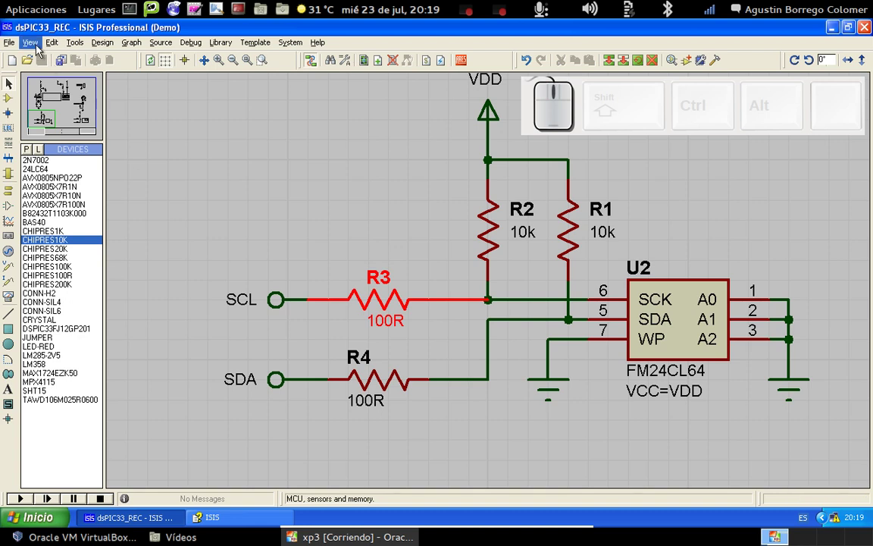
- Set 10th-inch snapping, move R3 off the SCL line, then undo both moves to restore it
{"action": "left_click", "coordinate": [41, 53]}
{"action": "left_click", "coordinate": [57, 174]}
{"action": "left_click_drag", "start_coordinate": [382, 308], "coordinate": [413, 206]}
{"action": "left_click_drag", "start_coordinate": [349, 166], "coordinate": [432, 313]}
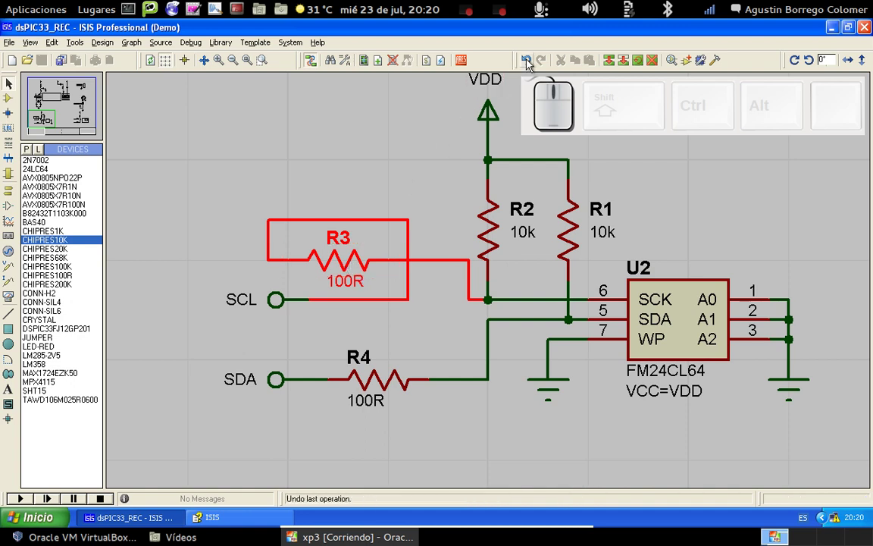
{"action": "left_click", "coordinate": [530, 64]}
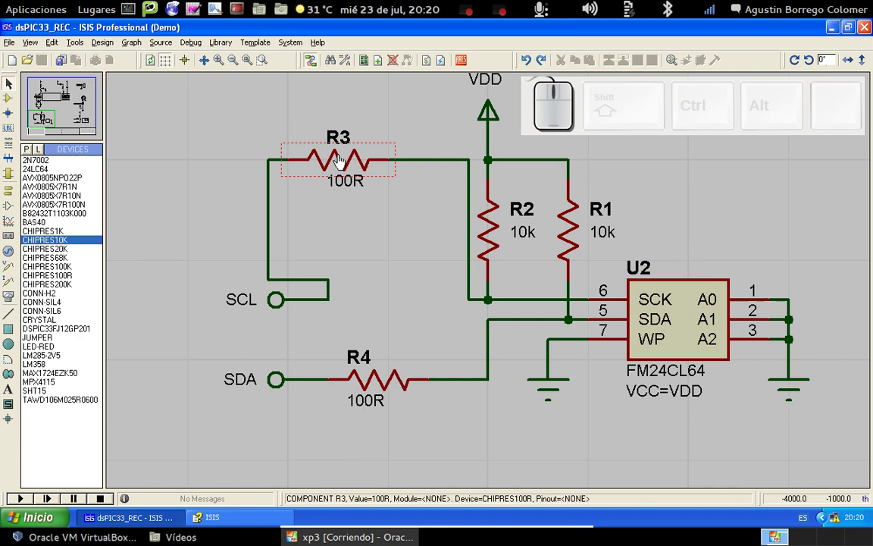
{"action": "left_click", "coordinate": [527, 63]}
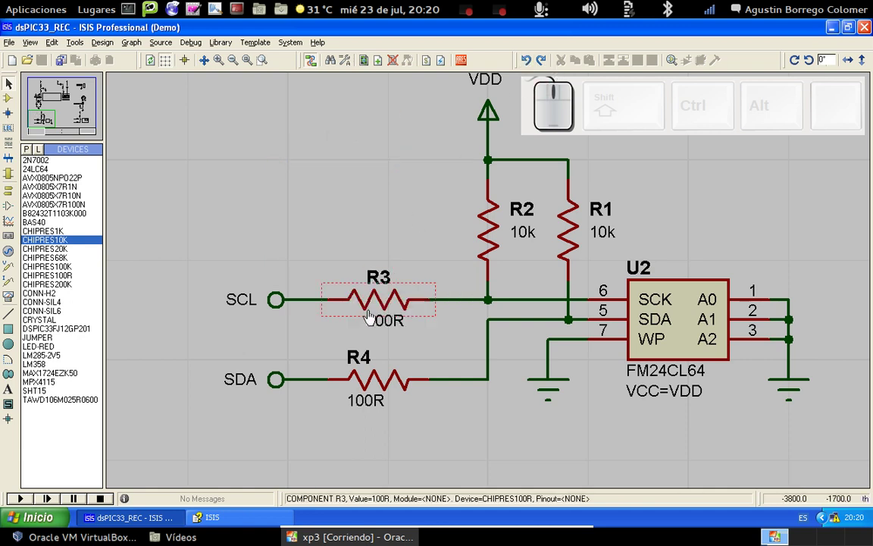
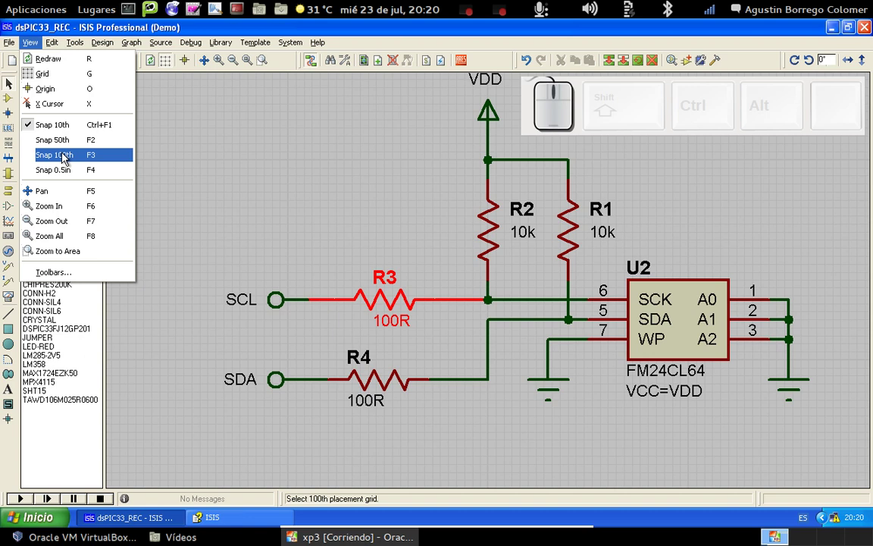
- Set 100th-inch snapping and nudge R3's 100R value label neatly beneath the resistor
{"action": "left_click", "coordinate": [67, 158]}
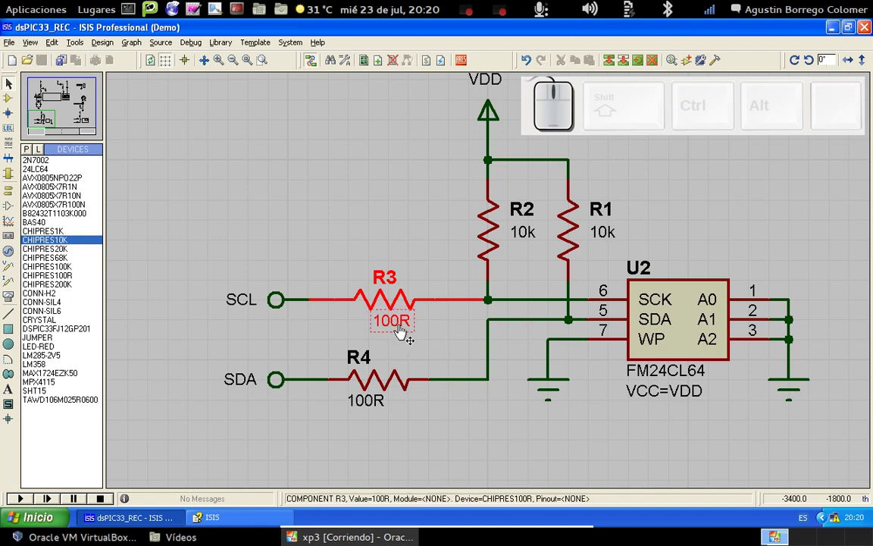
{"action": "left_click_drag", "start_coordinate": [401, 330], "coordinate": [403, 332]}
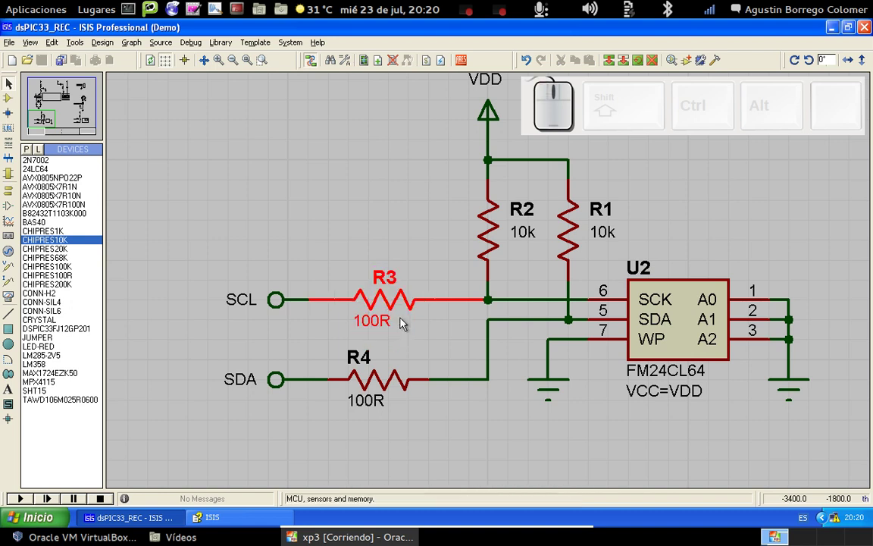
{"action": "left_click_drag", "start_coordinate": [394, 288], "coordinate": [379, 291]}
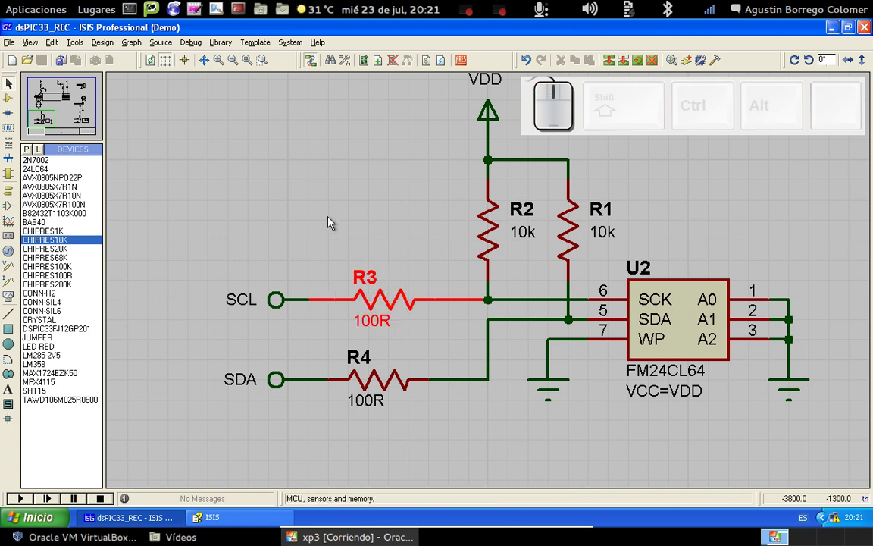
{"action": "left_click_drag", "start_coordinate": [364, 288], "coordinate": [391, 283]}
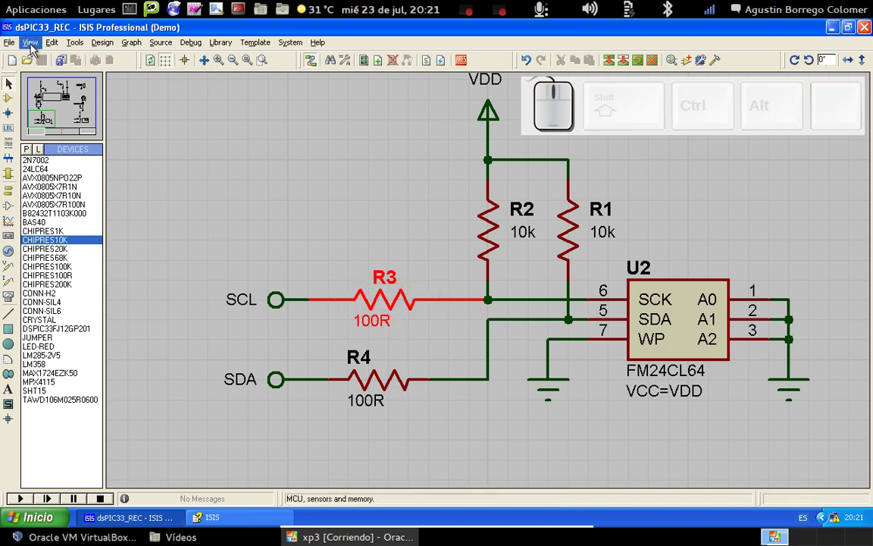
- Keep 100th snapping and drag R3 squarely onto the SCL wire between the terminal and R2 junction
{"action": "left_click", "coordinate": [35, 49]}
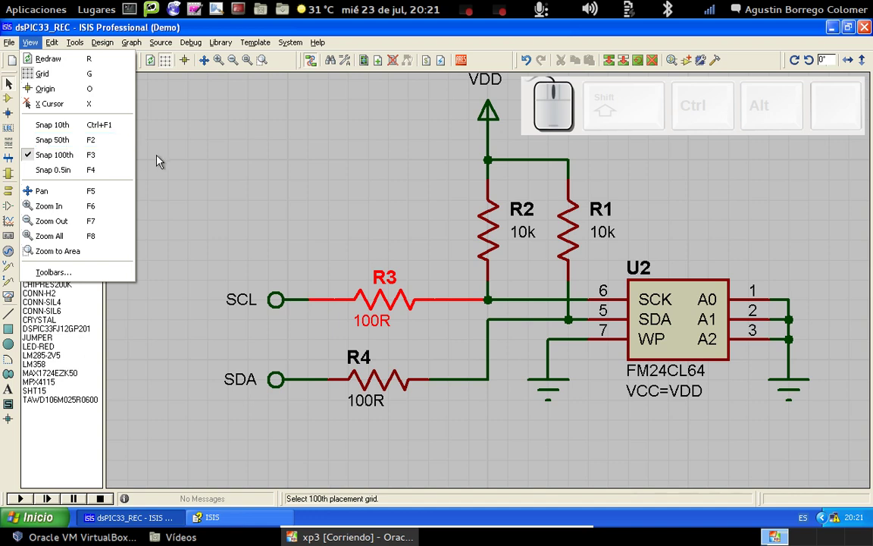
{"action": "left_click", "coordinate": [213, 154]}
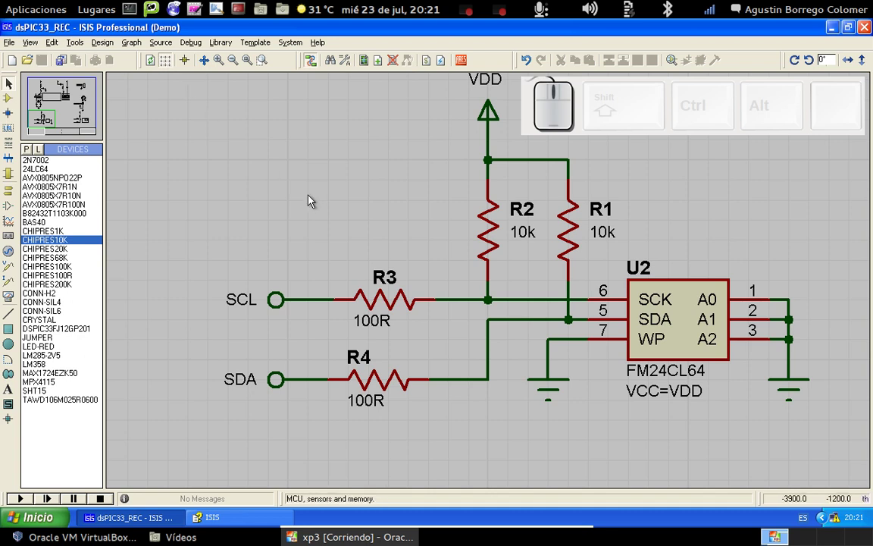
{"action": "key", "text": "g"}
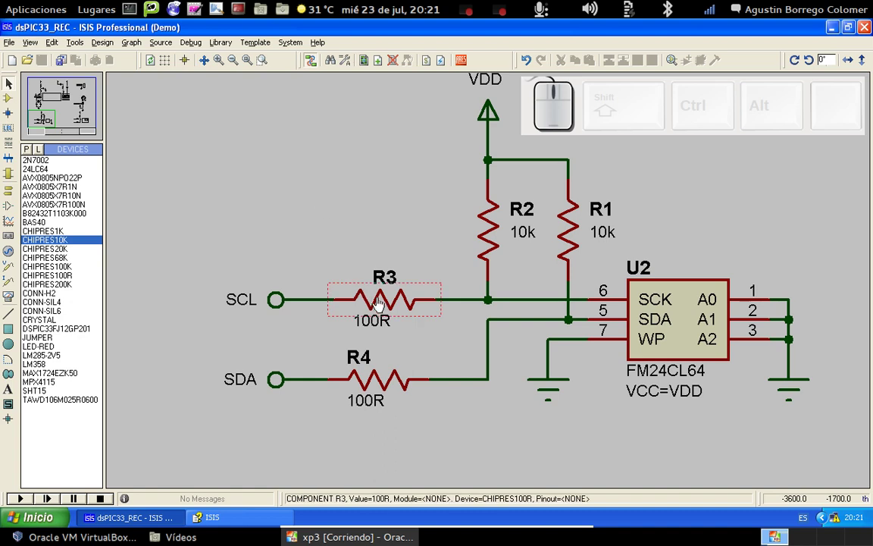
{"action": "left_click_drag", "start_coordinate": [383, 307], "coordinate": [387, 310]}
{"action": "left_click_drag", "start_coordinate": [388, 310], "coordinate": [363, 227]}
{"action": "left_click", "coordinate": [368, 197]}
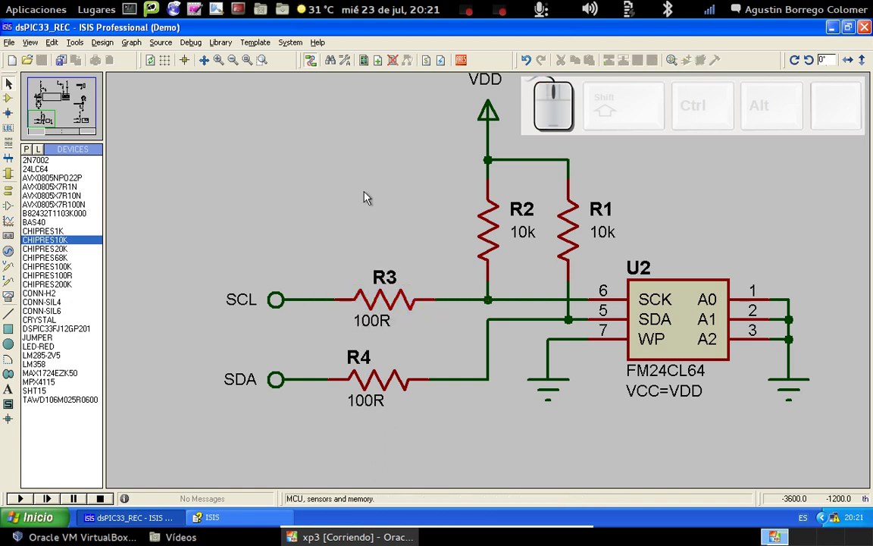
- Toggle the background grid display off and back on with the G key
{"action": "key", "text": "g"}
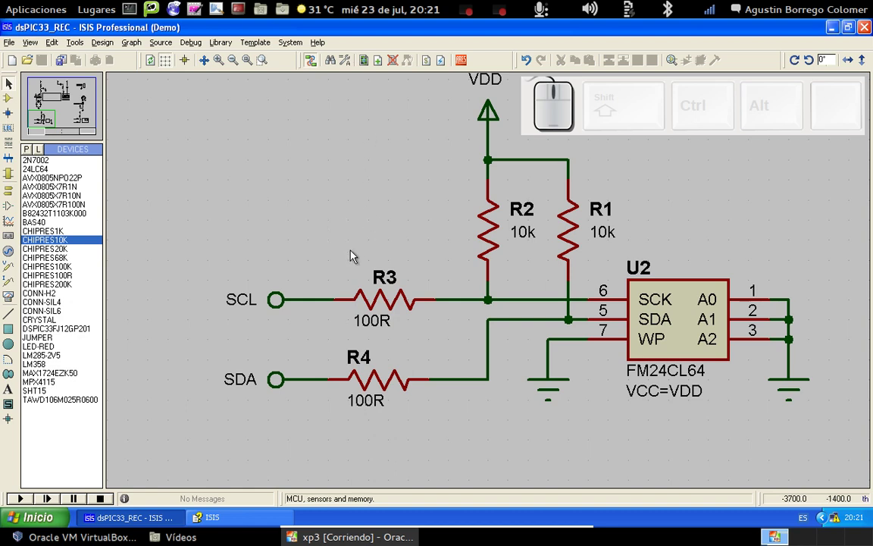
{"action": "key", "text": "g"}
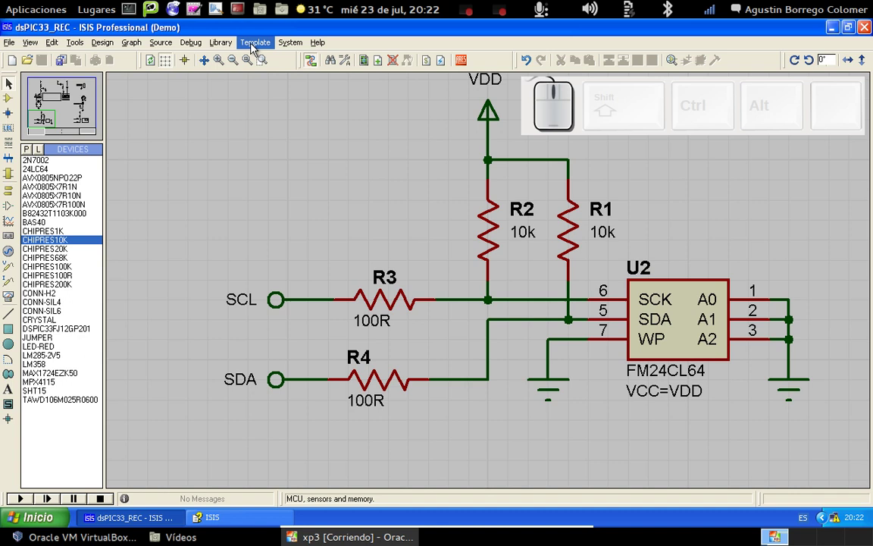
- Set the grid colour to black in Template > Set Design Defaults and confirm
{"action": "left_click", "coordinate": [257, 47]}
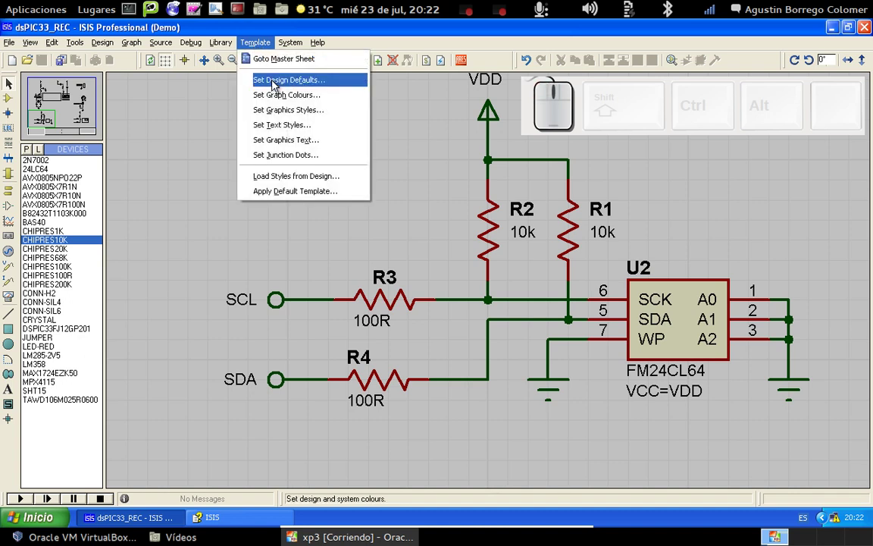
{"action": "left_click", "coordinate": [275, 86]}
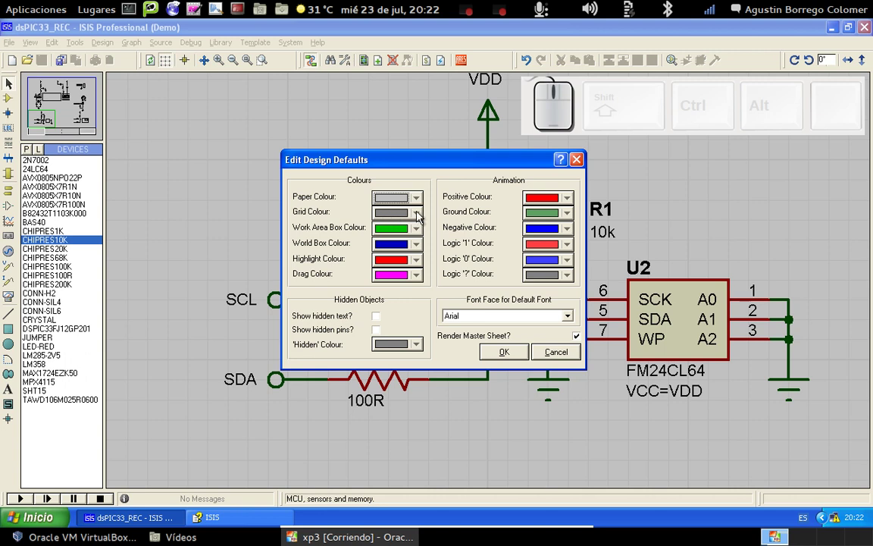
{"action": "left_click", "coordinate": [420, 217]}
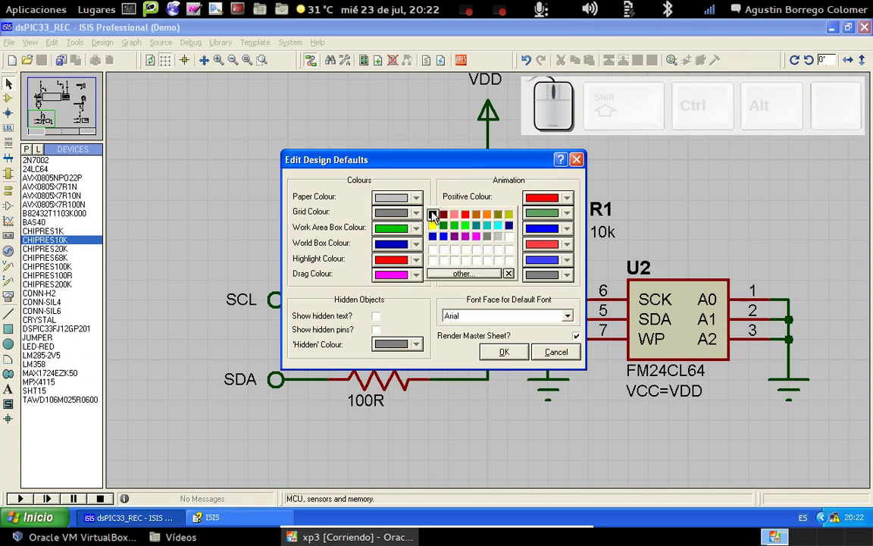
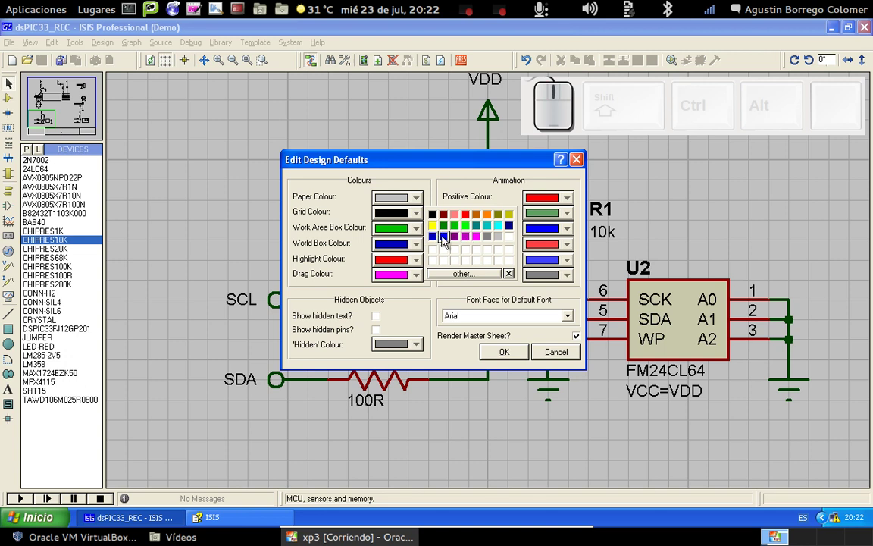
{"action": "left_click", "coordinate": [445, 241]}
{"action": "left_click", "coordinate": [511, 357]}
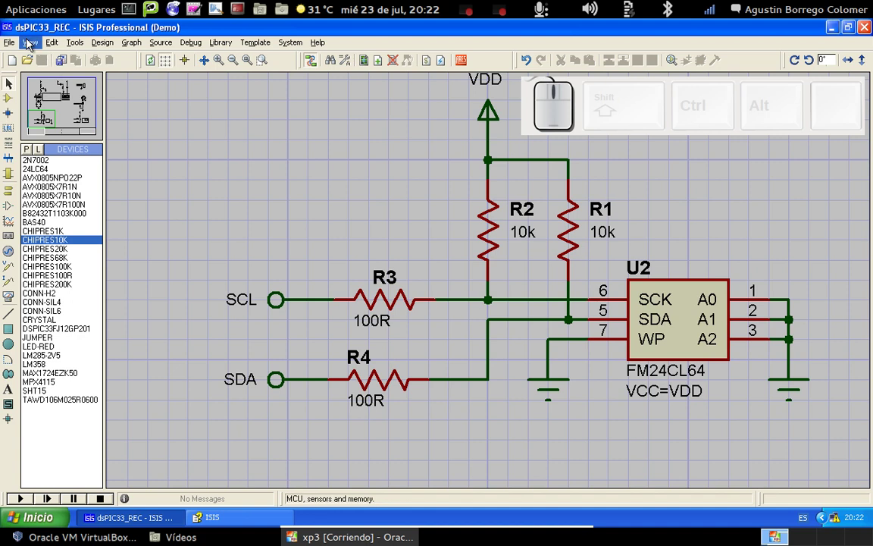
- Switch snapping to 10th-inch steps from the View menu
{"action": "left_click", "coordinate": [30, 44]}
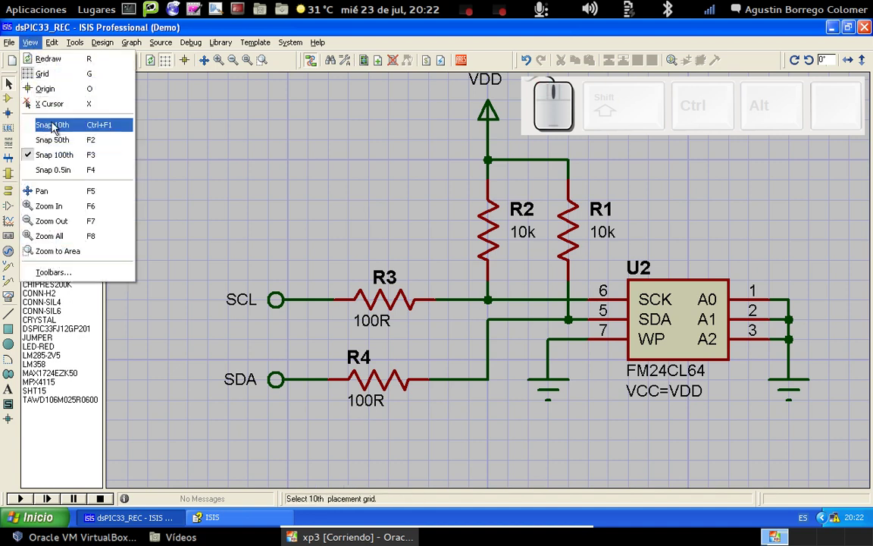
{"action": "left_click", "coordinate": [58, 131]}
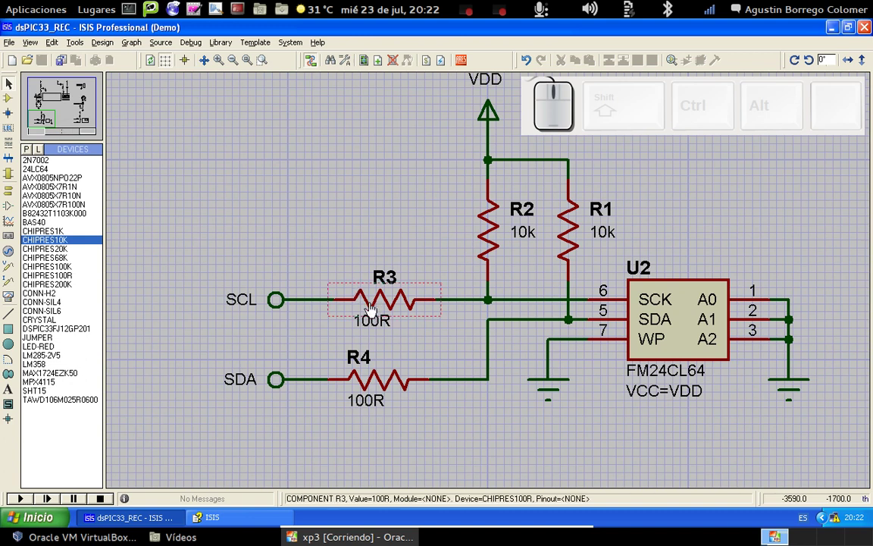